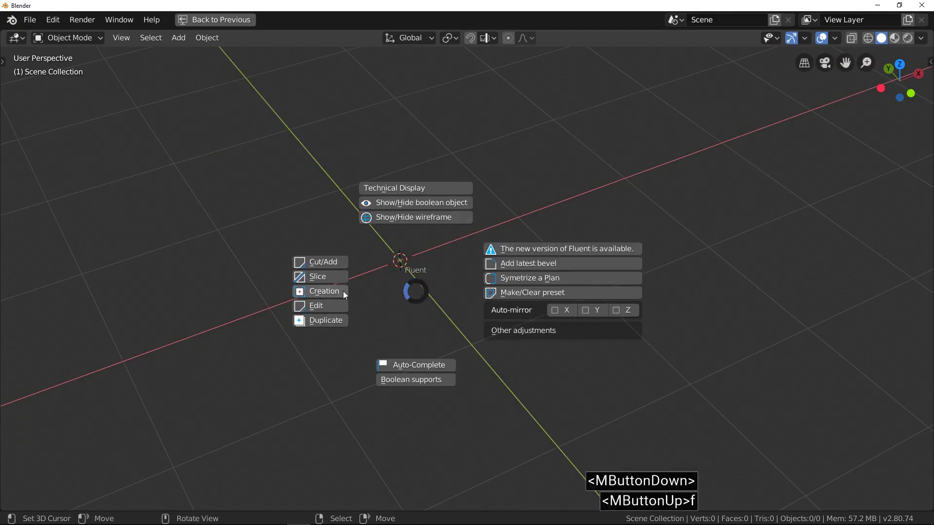
Draw a tall rectangular Fluent cut into the cube face and finish the shape.
click(345, 295)
right_click(379, 278)
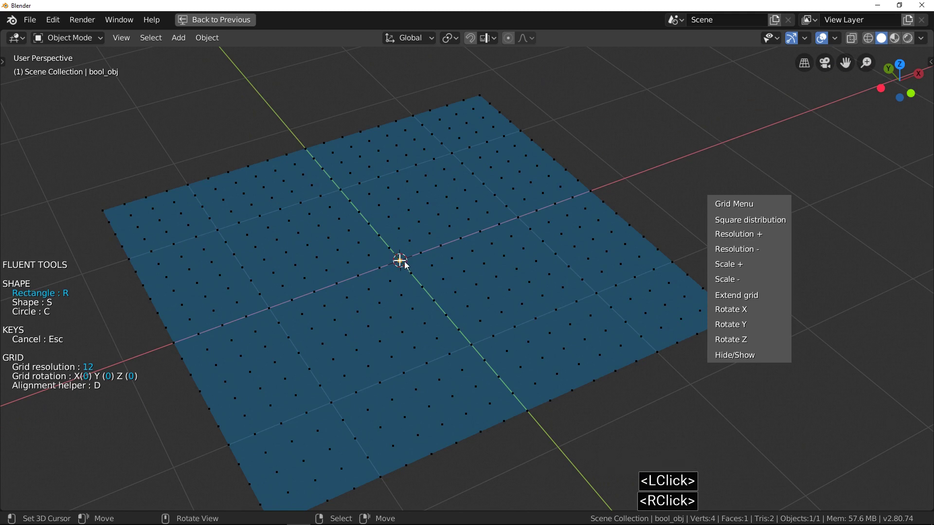
click(405, 265)
click(338, 404)
key(shift+Down)
key(Return)
middle_click(486, 353)
right_click(473, 323)
Start Fluent's bevel adjustment on the slot cutter, rounding its corners to about 0.022.
key(f)
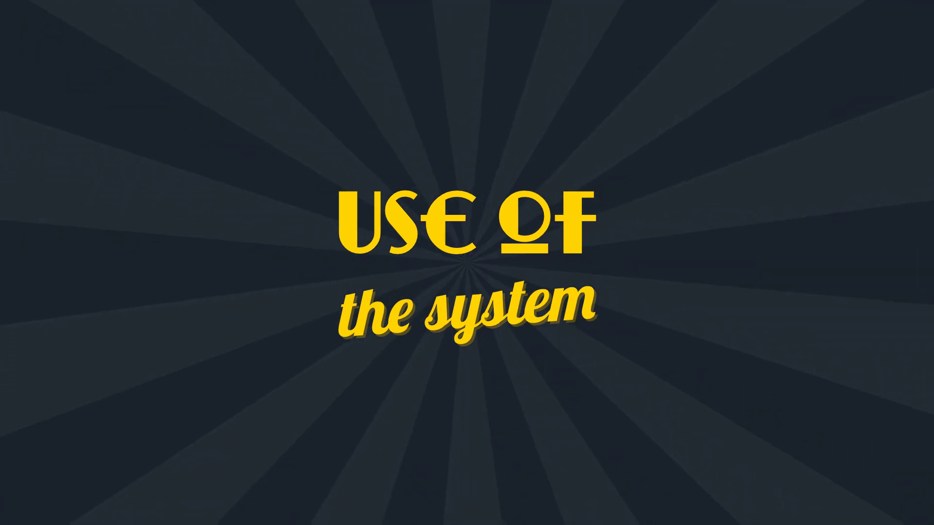
click(434, 269)
click(422, 269)
scroll(up, 3)
Cycle the bevel's corner mode with C until the slot's top becomes a fully rounded arch.
click(549, 261)
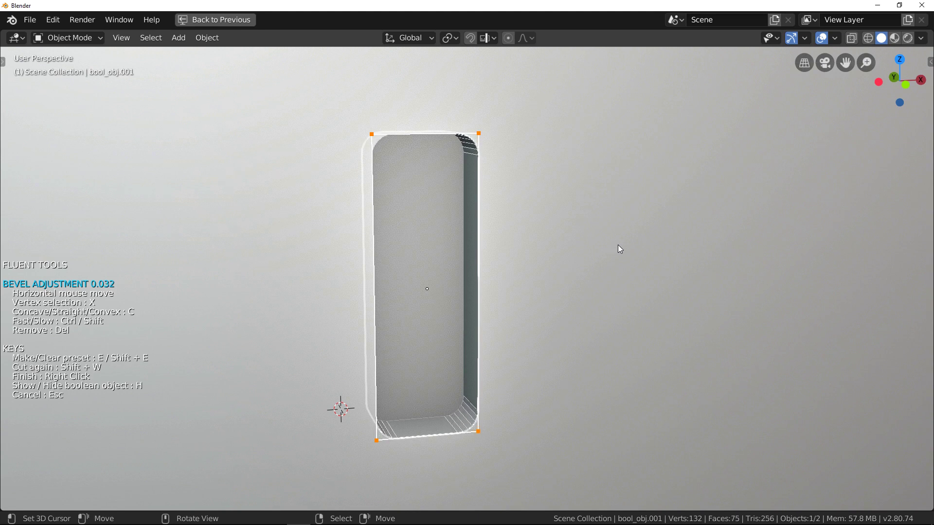
key(c)
text(cc)
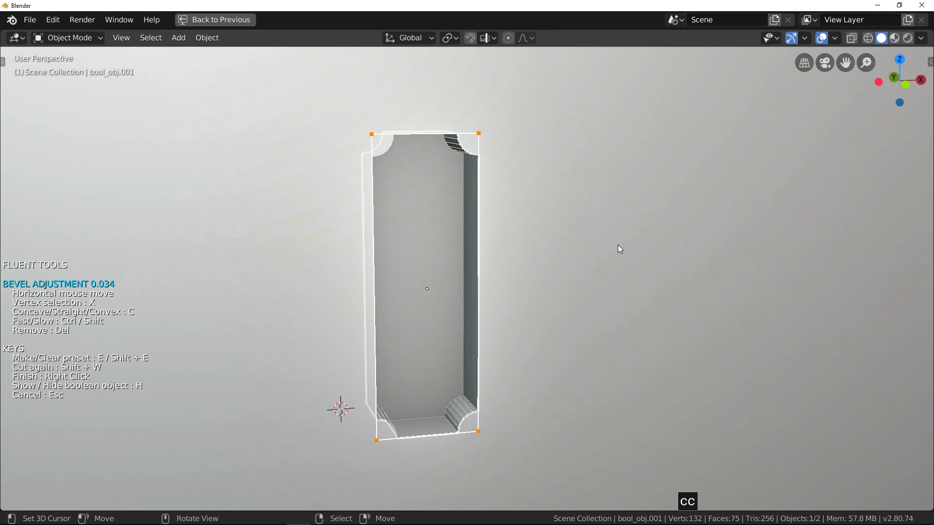
key(c)
key(c)
key(c)
key(c)
key(c)
key(c)
key(c)
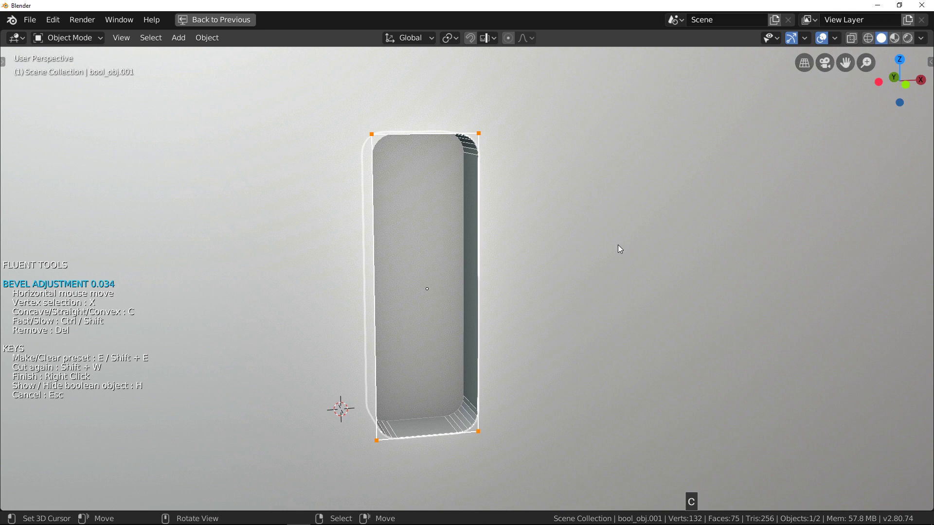
Step through the cutter's corners with X to target the bottom corners for a concave scoop.
key(x)
key(x)
key(x)
key(x)
key(x)
key(x)
key(x)
key(x)
key(x)
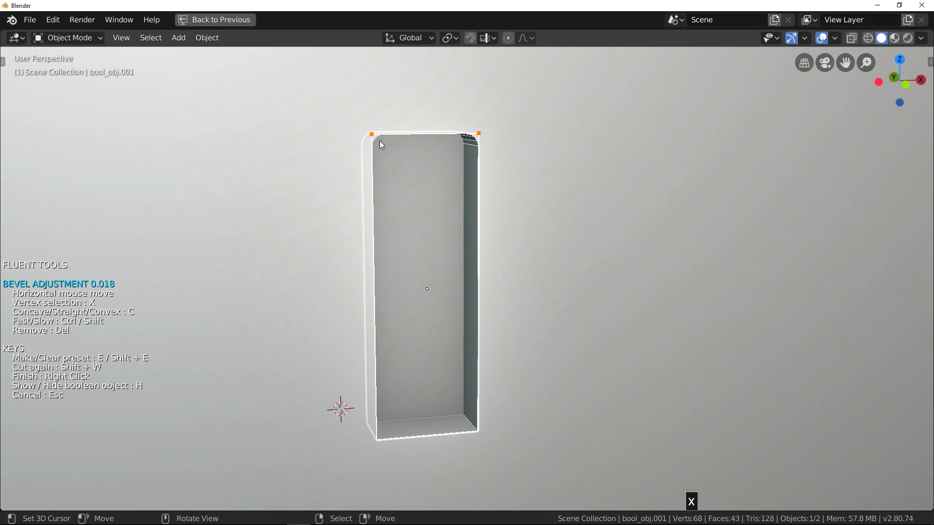
key(x)
key(x)
key(x)
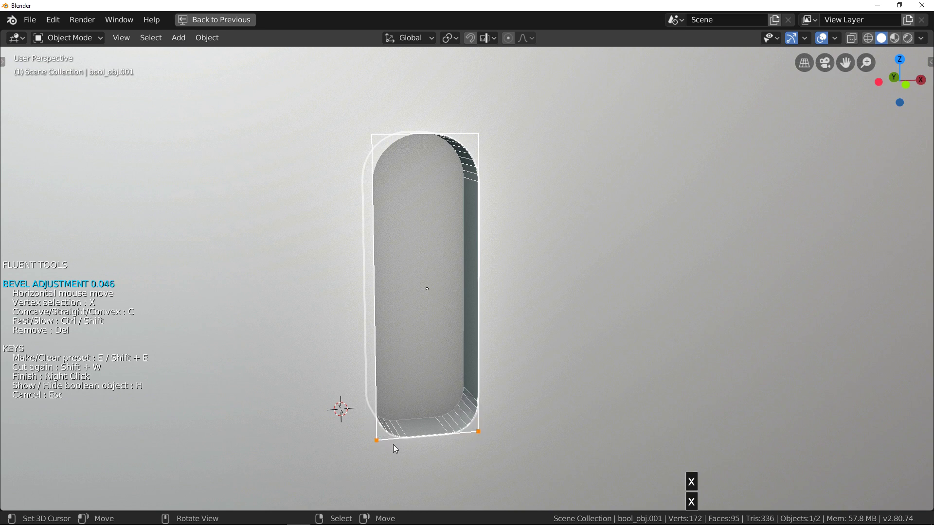
Switch the bevel to the bottom corners and make them concave scoops.
key(c)
text(cc)
key(x)
Mirror the rounded slot across the Z axis so a matching slot appears below, and finish the cut.
middle_click(448, 352)
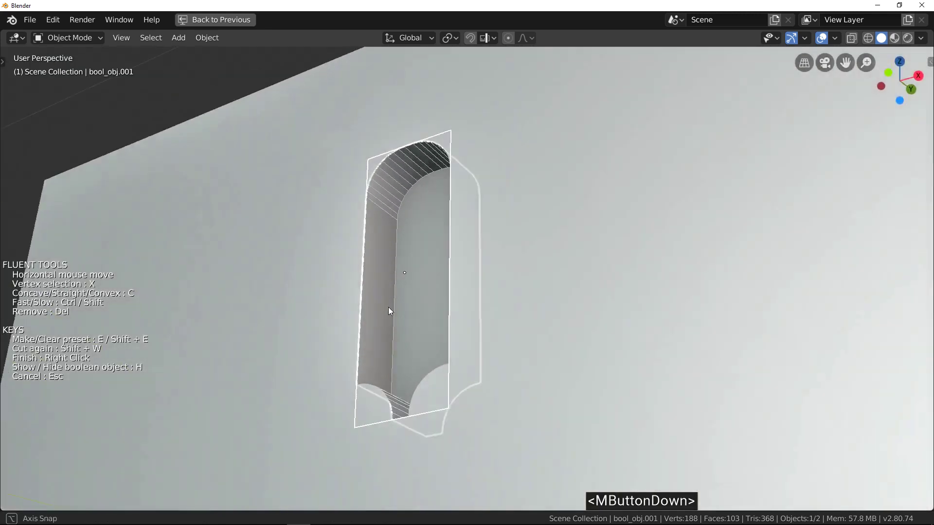
scroll(down, 3)
click(531, 258)
click(566, 324)
key(z)
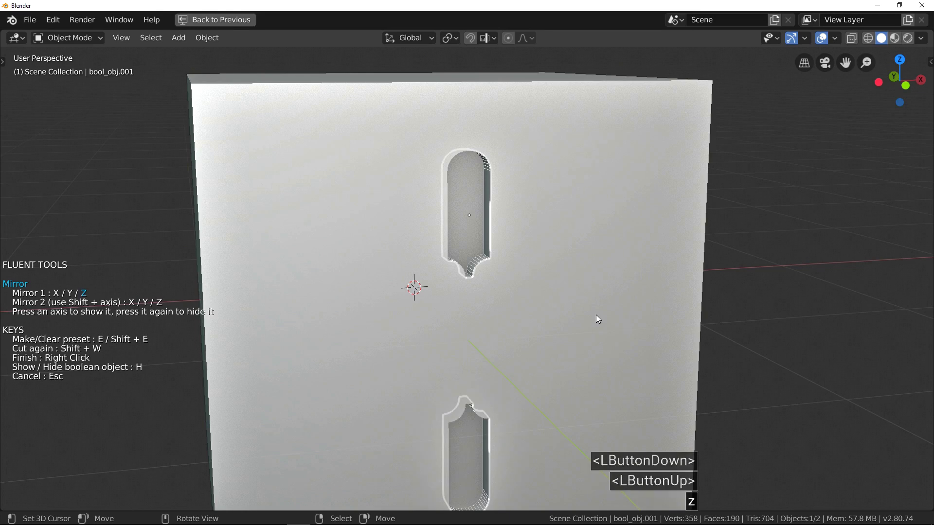
right_click(529, 282)
middle_click(521, 282)
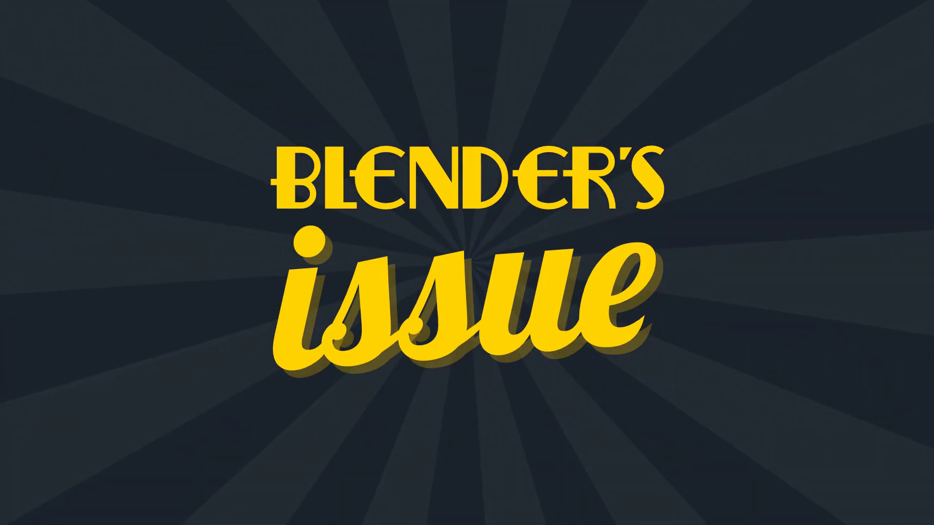
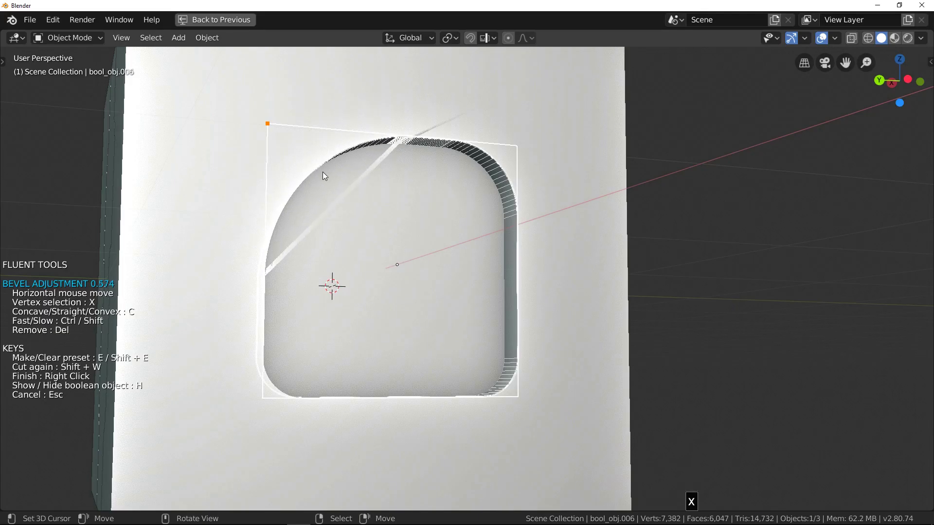
Give the square cutout large rounded top corners and finish the bevel adjustment.
click(319, 170)
middle_click(401, 143)
right_click(420, 163)
Switch to the Layout workspace and show bool_obj.006's modifier stack with its First_Bevel entries.
key(f)
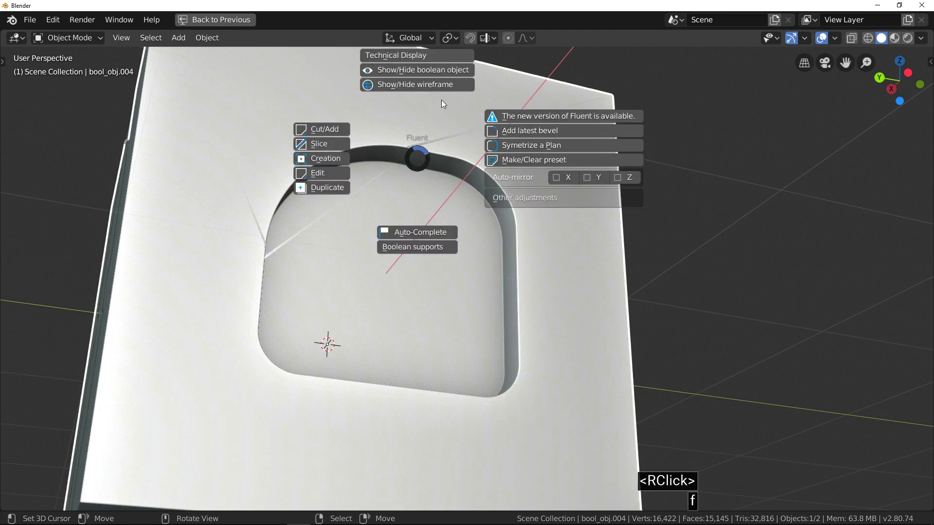
click(461, 73)
right_click(425, 165)
key(ctrl+space)
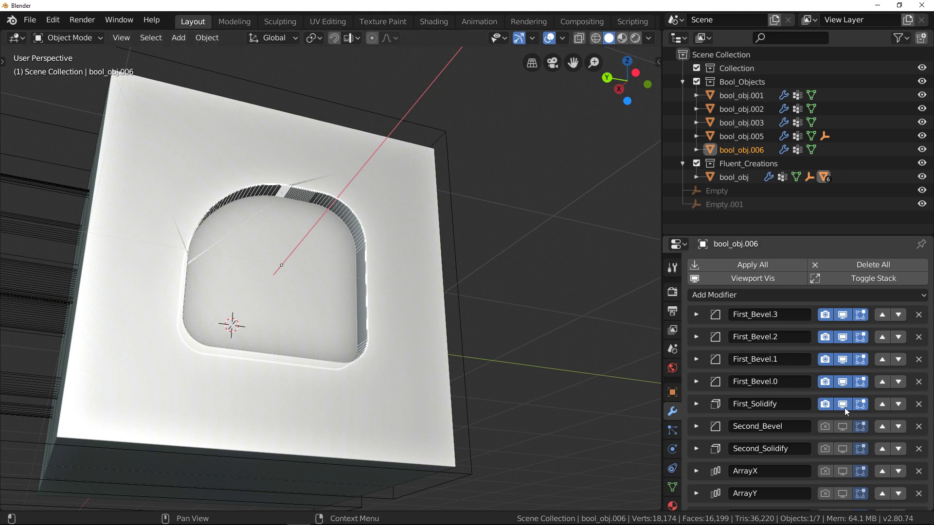
Move First_Bevel.0 to the top of bool_obj.006's modifier stack, then select the rounded slot's cutters.
click(844, 408)
click(844, 408)
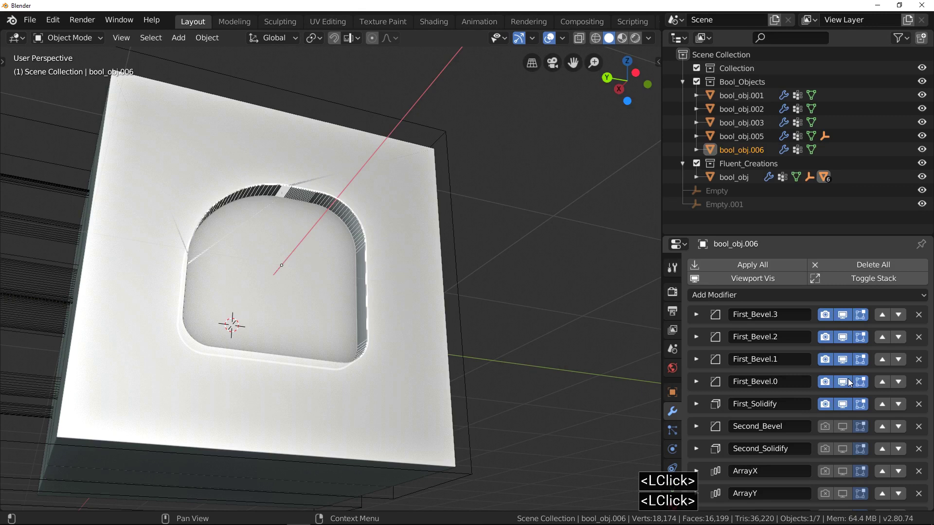
click(850, 383)
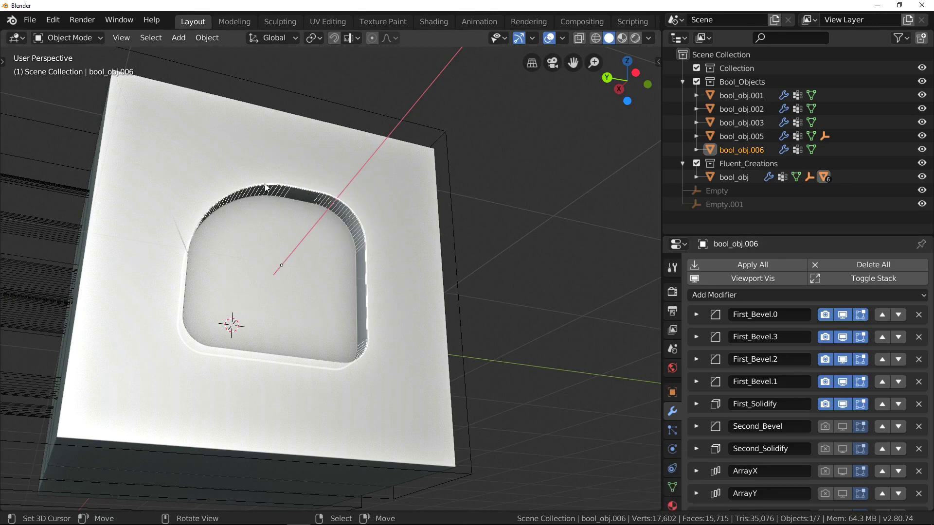
click(904, 322)
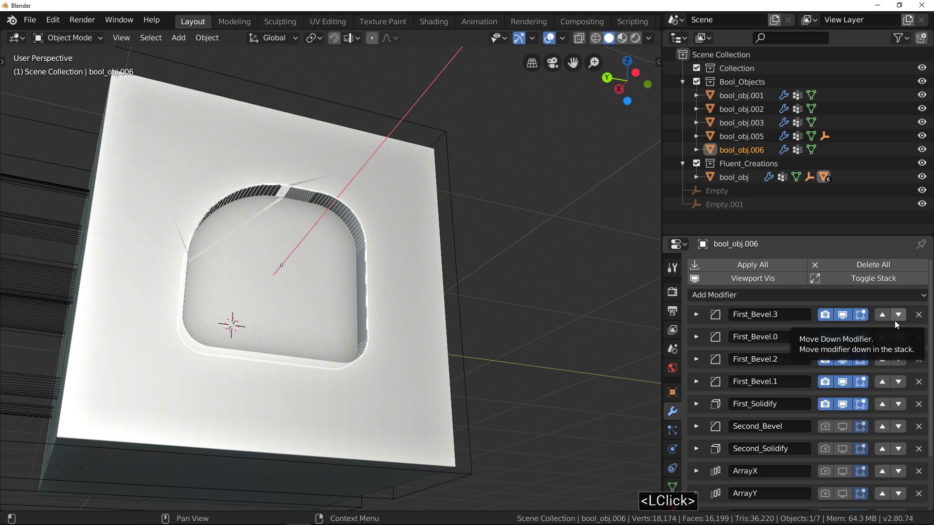
click(887, 339)
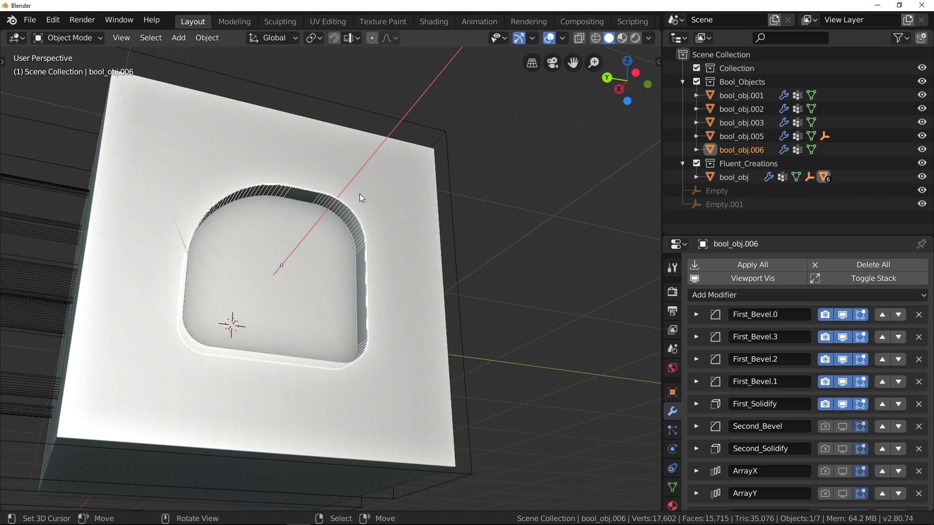
right_click(362, 195)
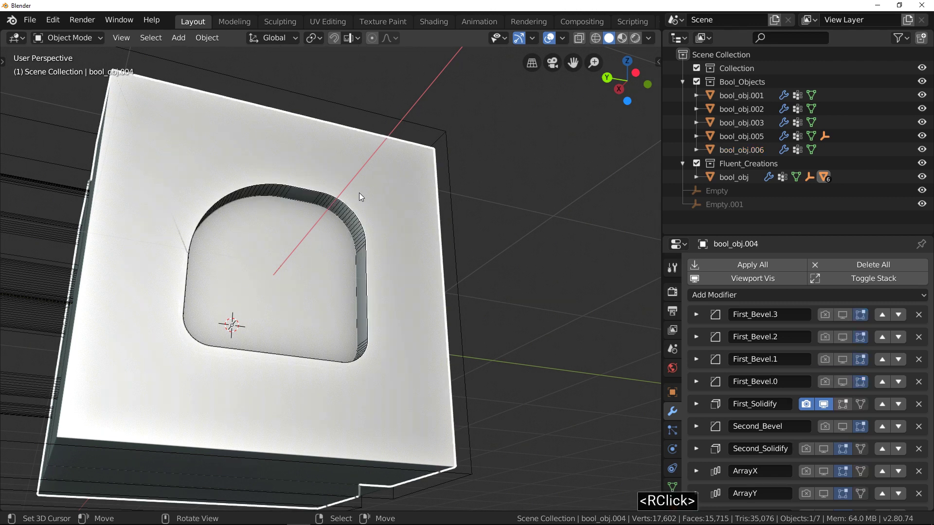
right_click(348, 222)
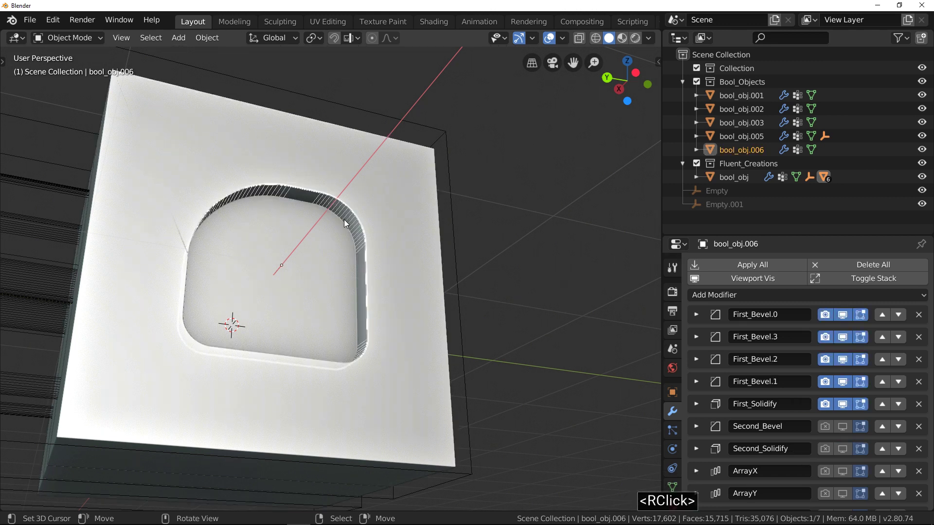
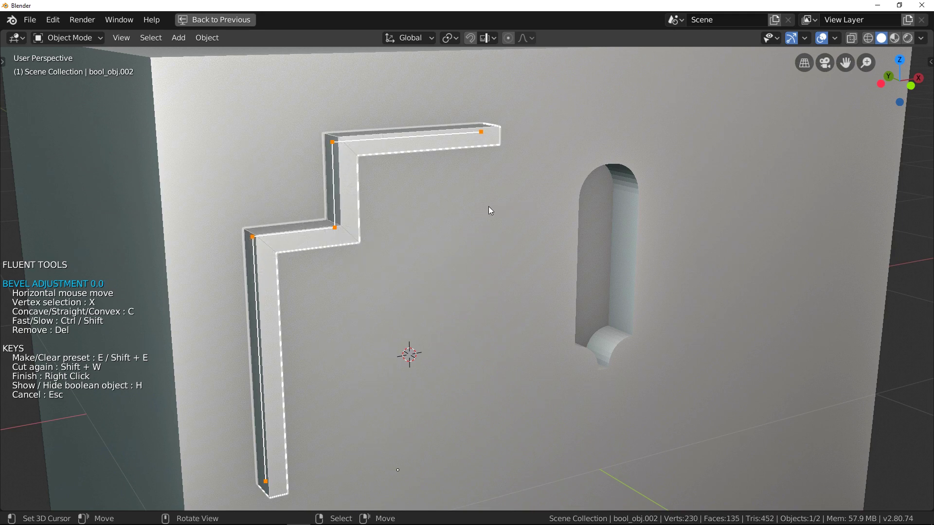
Limit the bevel to the L-trim's middle vertex, round that inner corner and finish the adjustment.
key(x)
key(x)
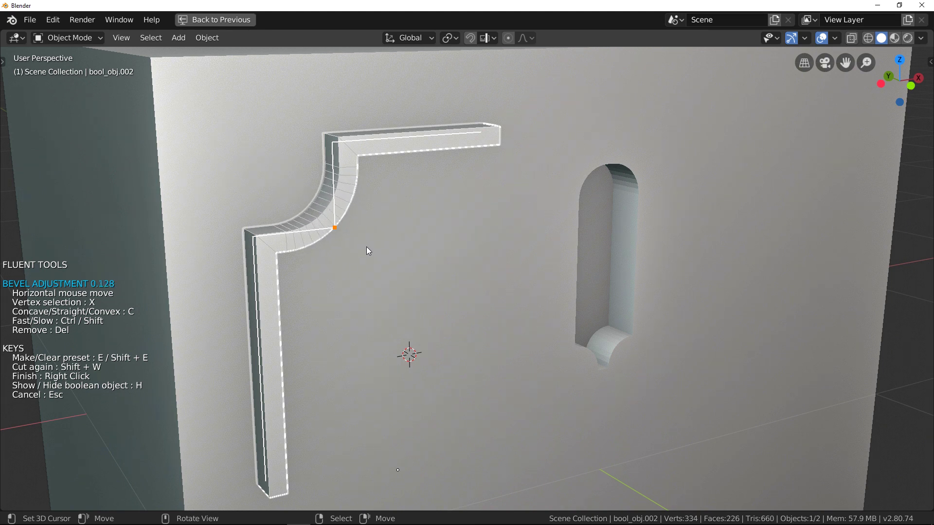
click(370, 249)
scroll(down, 3)
middle_click(399, 263)
click(383, 245)
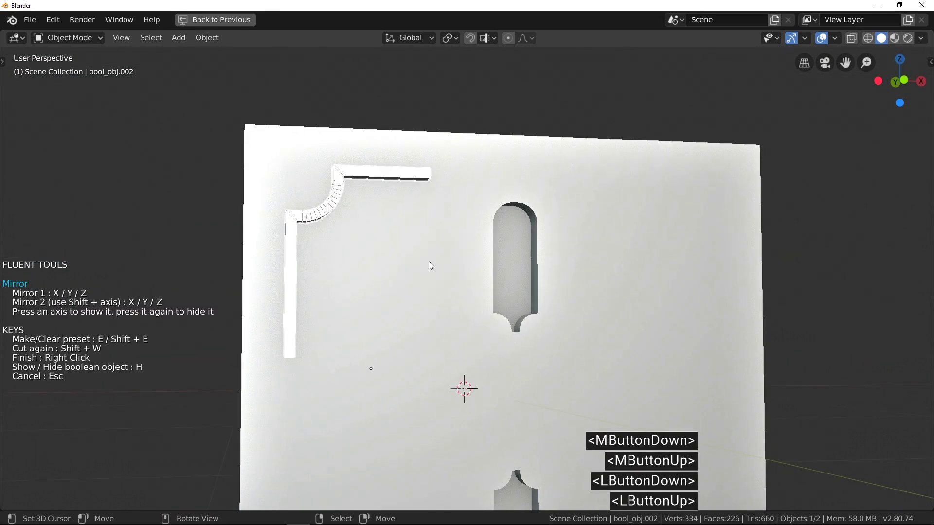
Mirror the L-shaped trim on X and Z into all four panel corners and finish the cut.
key(x)
key(z)
click(432, 264)
right_click(432, 263)
middle_click(455, 275)
scroll(down, 3)
middle_click(421, 210)
scroll(up, 3)
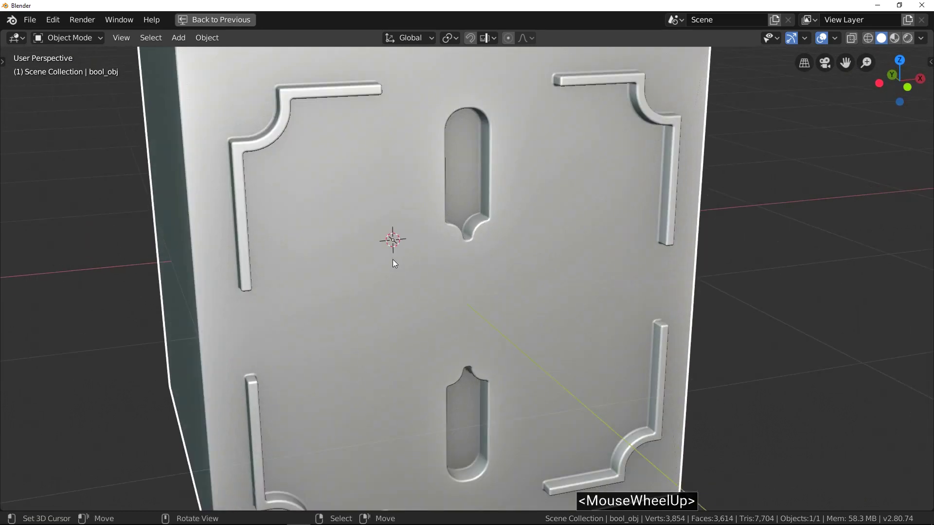
key(f)
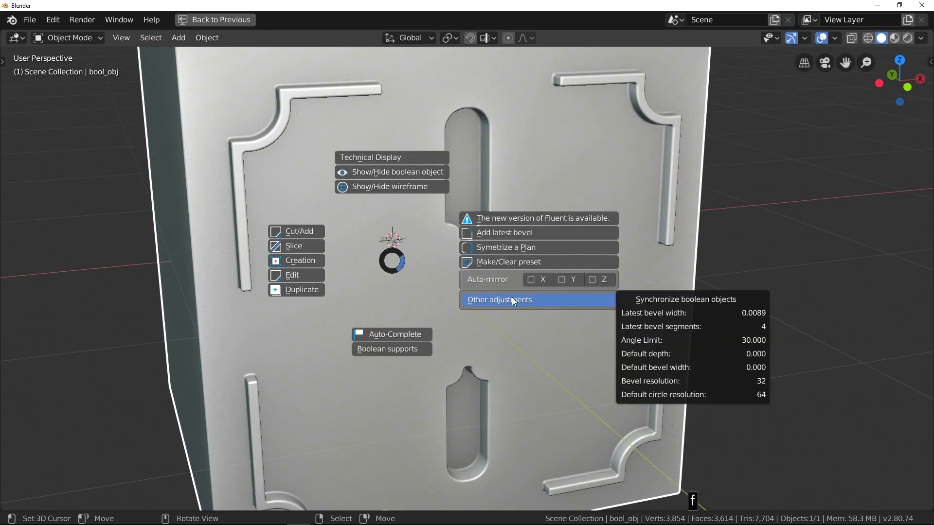
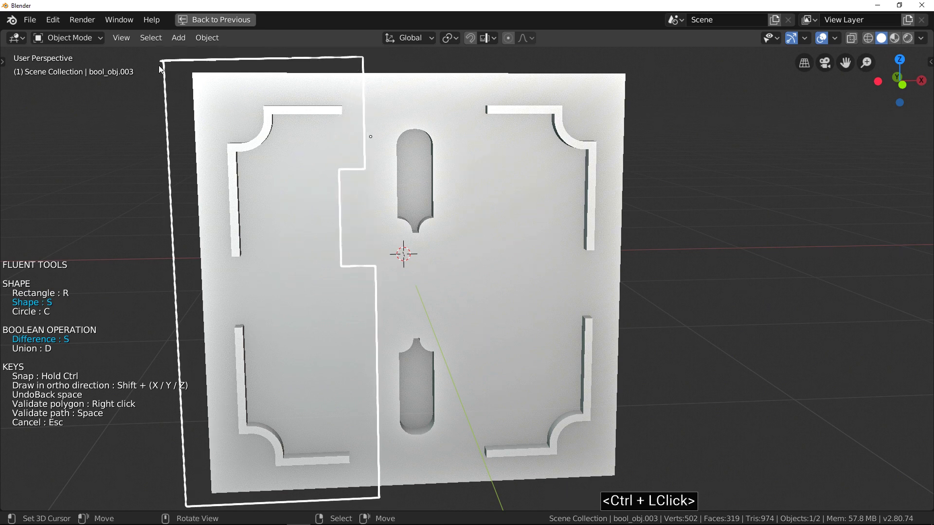
Validate the drawn stepped seam outline and cut it down the panel face.
right_click(155, 90)
key(v)
click(51, 135)
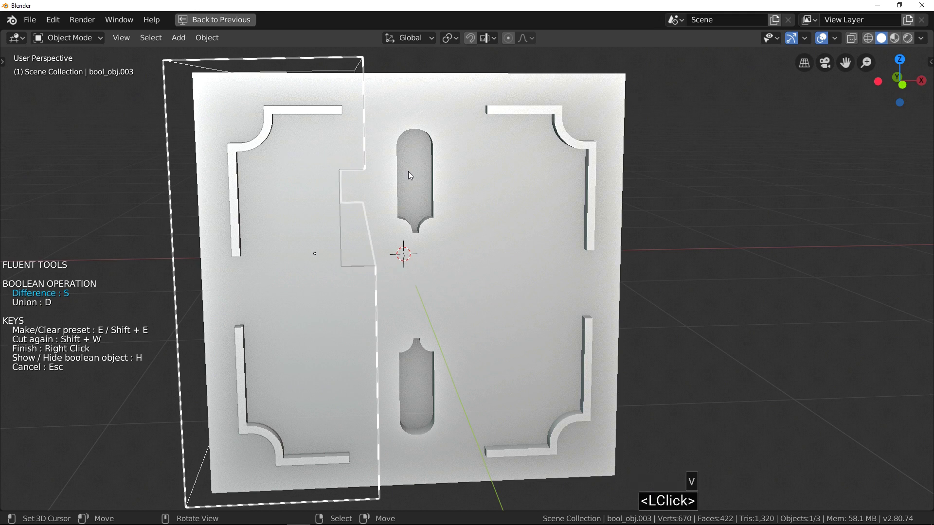
click(508, 281)
key(z)
click(356, 113)
Mirror the seam cut across the centre on X to form a symmetric central strip.
middle_click(403, 205)
click(547, 225)
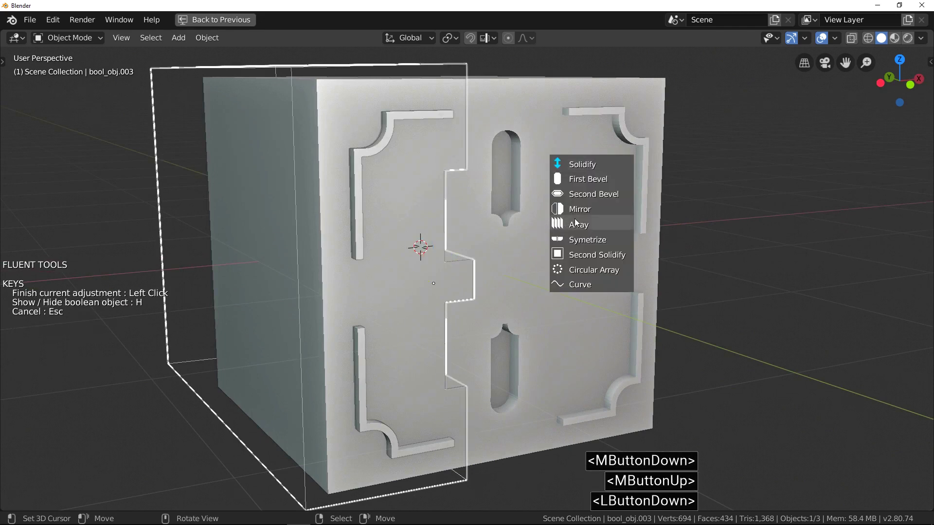
key(x)
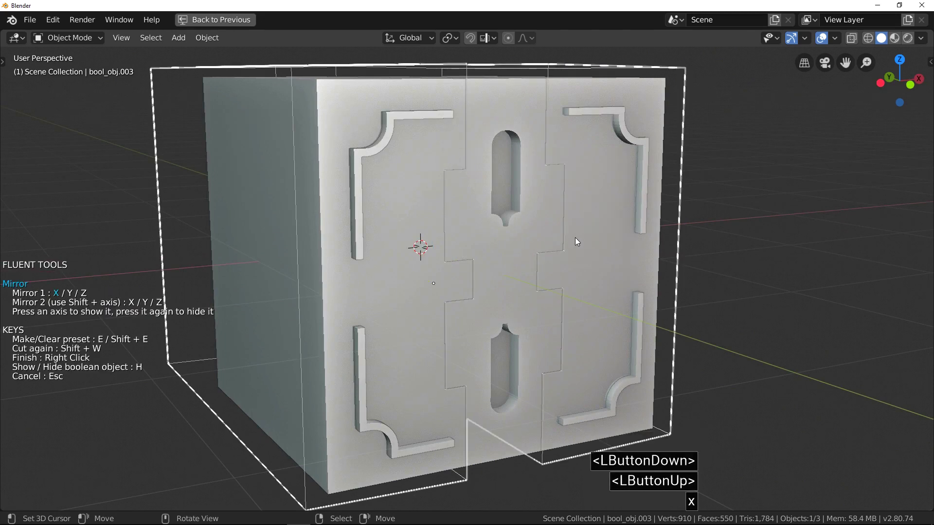
Add a First Bevel adjustment to the centre seam cutter.
scroll(up, 3)
click(538, 234)
click(542, 237)
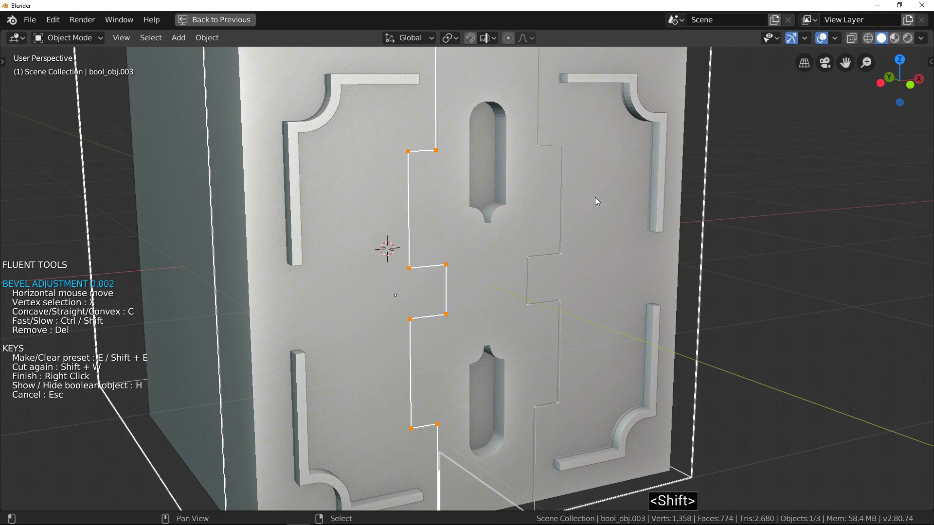
Select the seam's individual step corners one by one for rounding.
key(shift+x)
scroll(up, 3)
key(x)
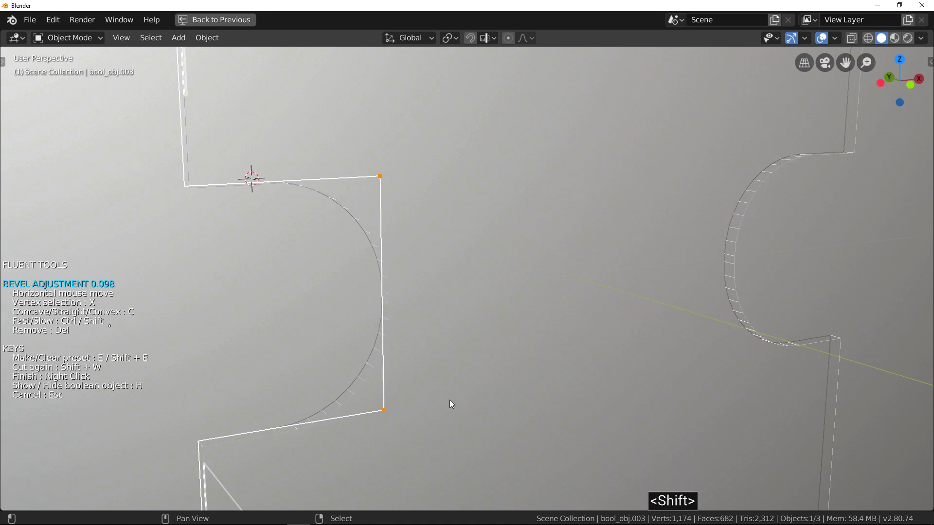
key(shift+x)
scroll(down, 3)
scroll(up, 3)
middle_click(437, 321)
scroll(down, 3)
middle_click(348, 265)
Toggle the corner profiles to concave and set the width so the steps become jigsaw-style knobs.
key(x)
key(x)
scroll(up, 3)
scroll(down, 3)
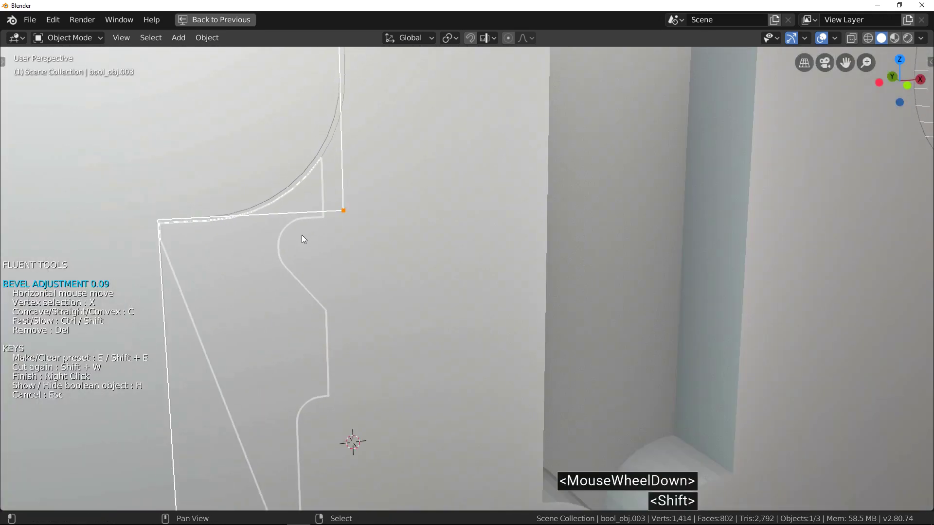
text(<Shift>cc)
key(x)
scroll(down, 3)
middle_click(347, 275)
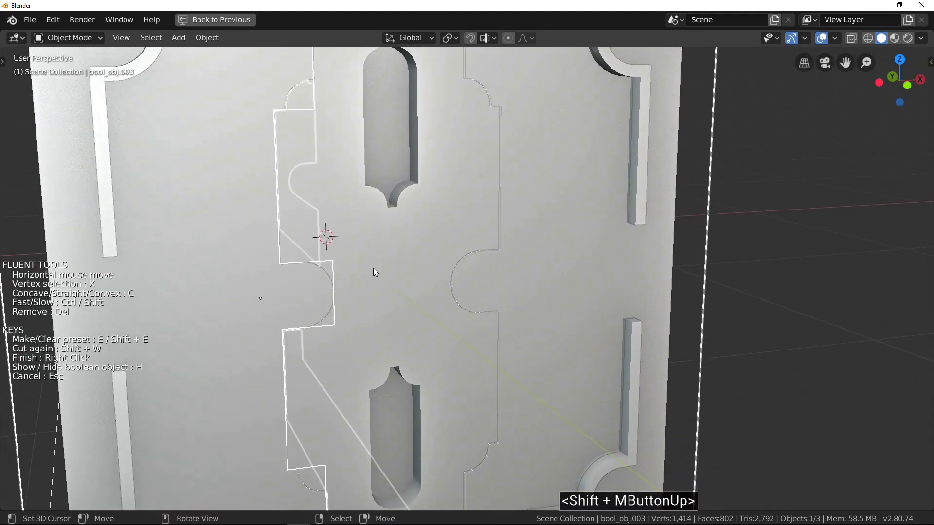
Finish the seam bevel, deselect everything and orbit around the completed panel.
right_click(377, 270)
key(alt+a)
scroll(down, 3)
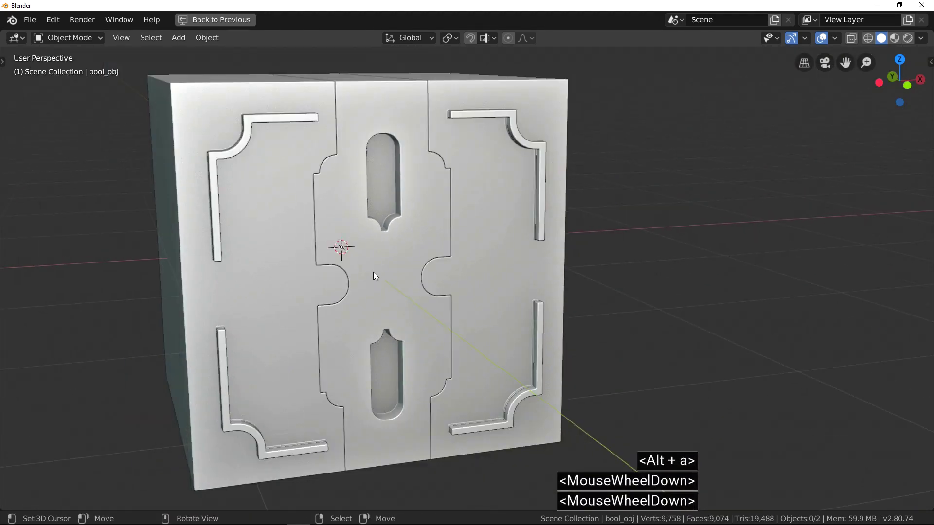
middle_click(403, 270)
middle_click(315, 258)
middle_click(393, 262)
scroll(up, 3)
Bring up the Fluent menu once more and back out, leaving the panel unchanged.
key(f)
click(241, 239)
right_click(303, 272)
key(Escape)
right_click(303, 271)
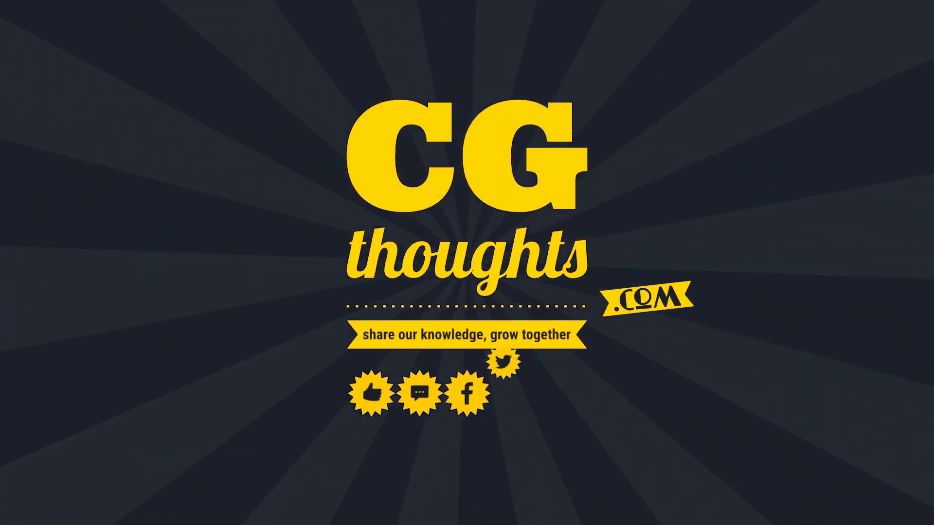